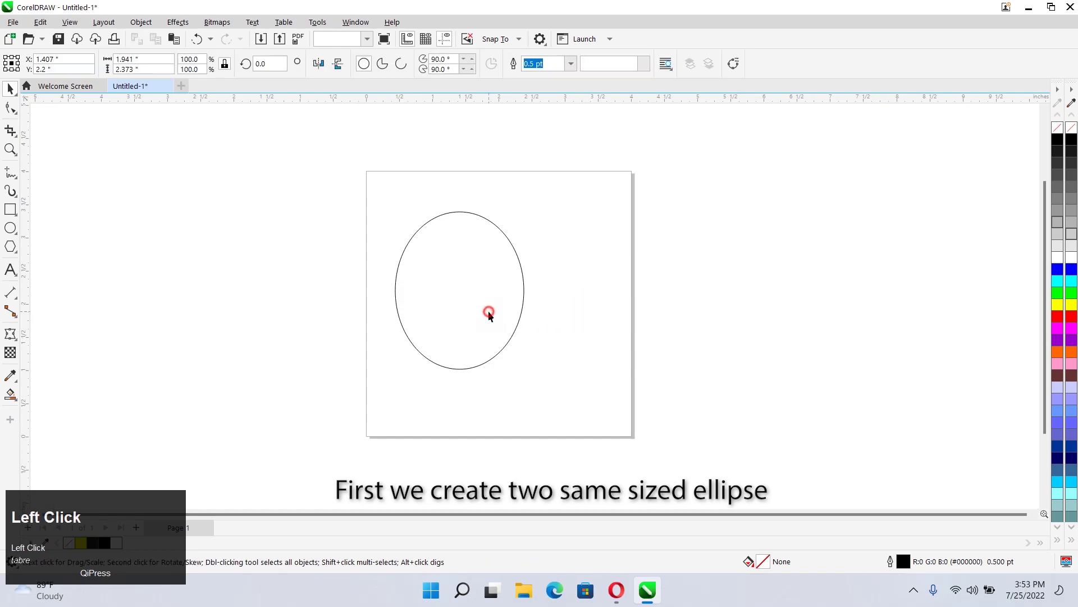
# Duplicate the ellipse beside the first and weld both into one double-lobed outline.
pyautogui.scroll(3)
pyautogui.click(393, 273)
pyautogui.moveTo(532, 281); pyautogui.dragTo(419, 283)
pyautogui.click(419, 283)
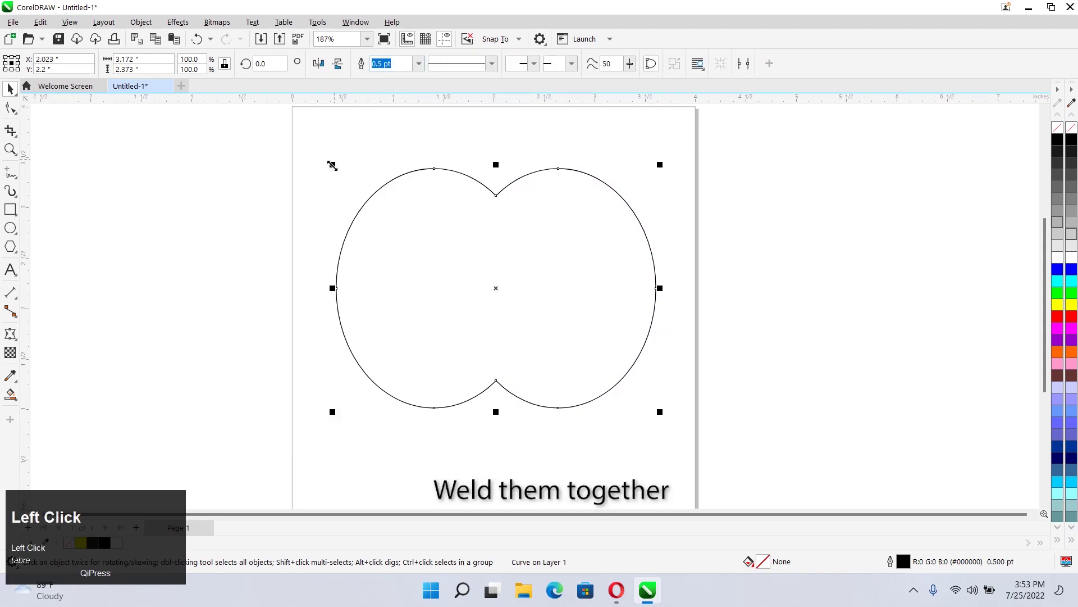
pyautogui.scroll(-3)
pyautogui.scroll(3)
# Fillet the two inner pinch nodes of the welded shape with a 0.5-inch radius via the Corners docker.
pyautogui.click(430, 289)
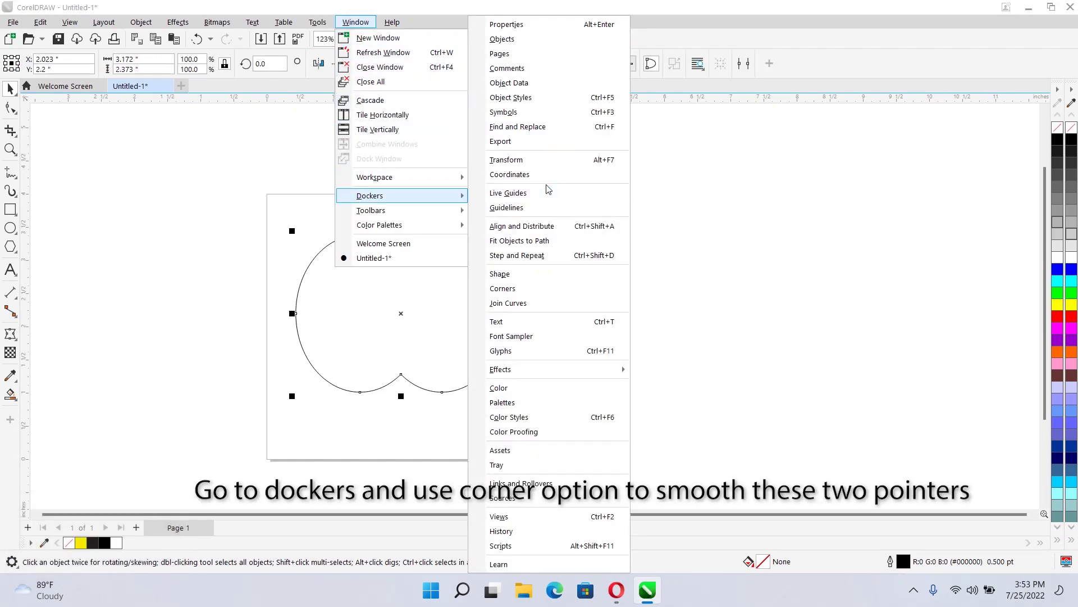
pyautogui.doubleClick(537, 290)
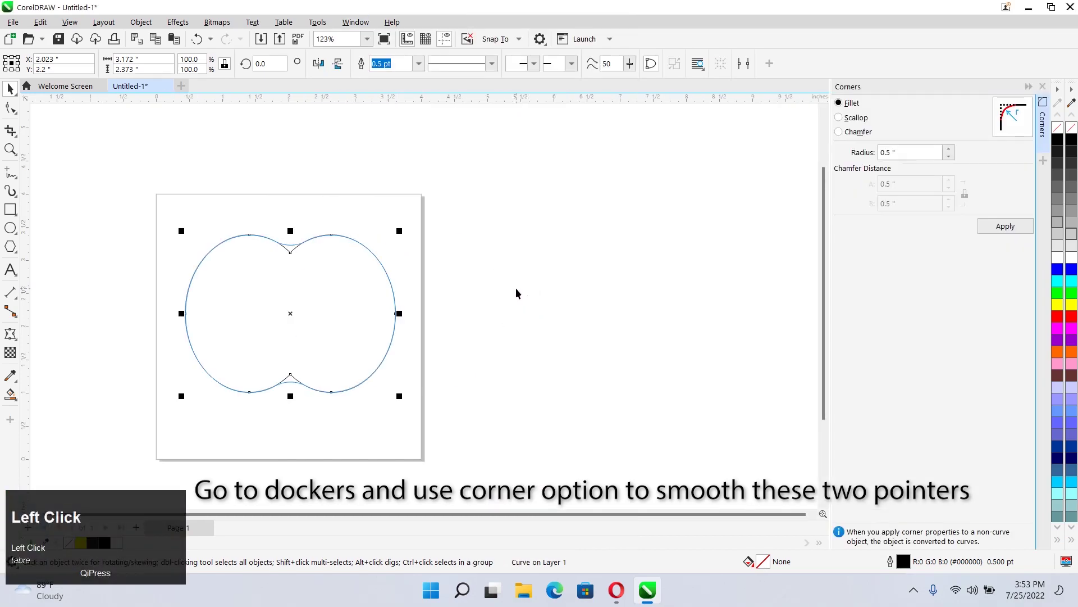
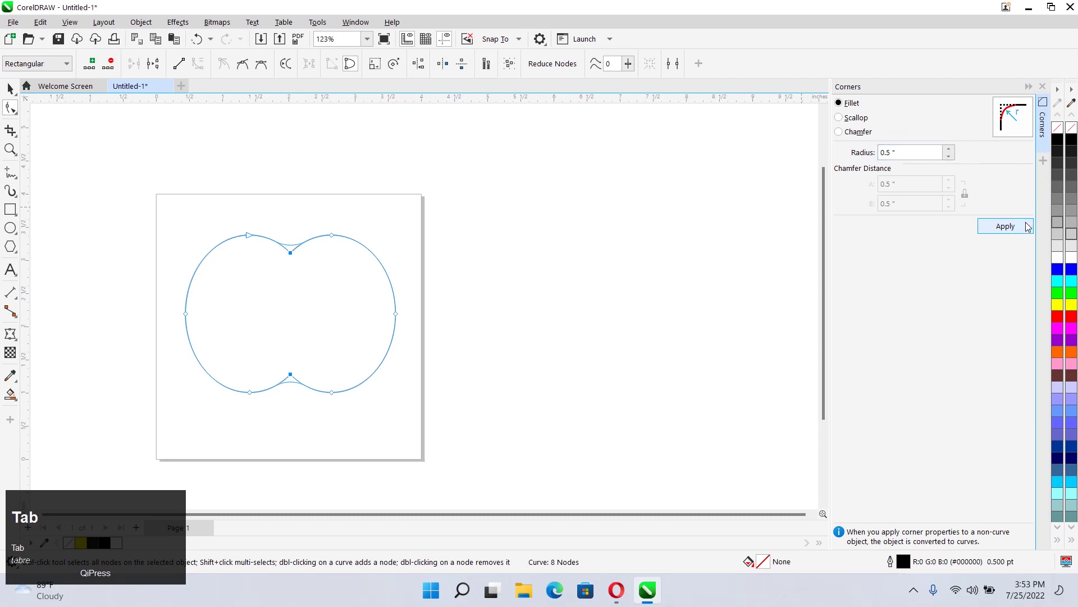
pyautogui.click(1030, 228)
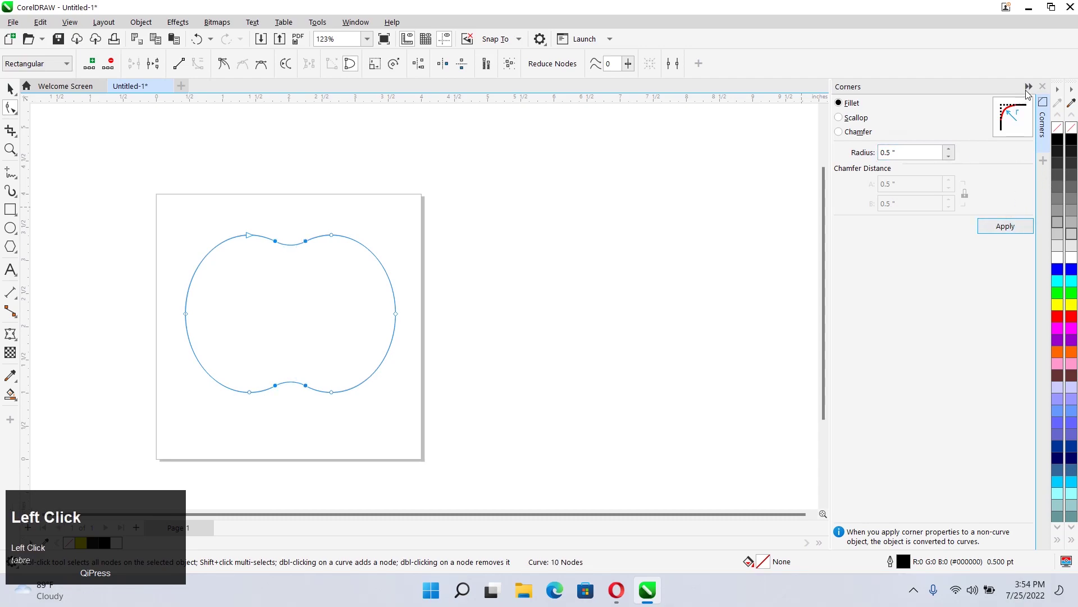
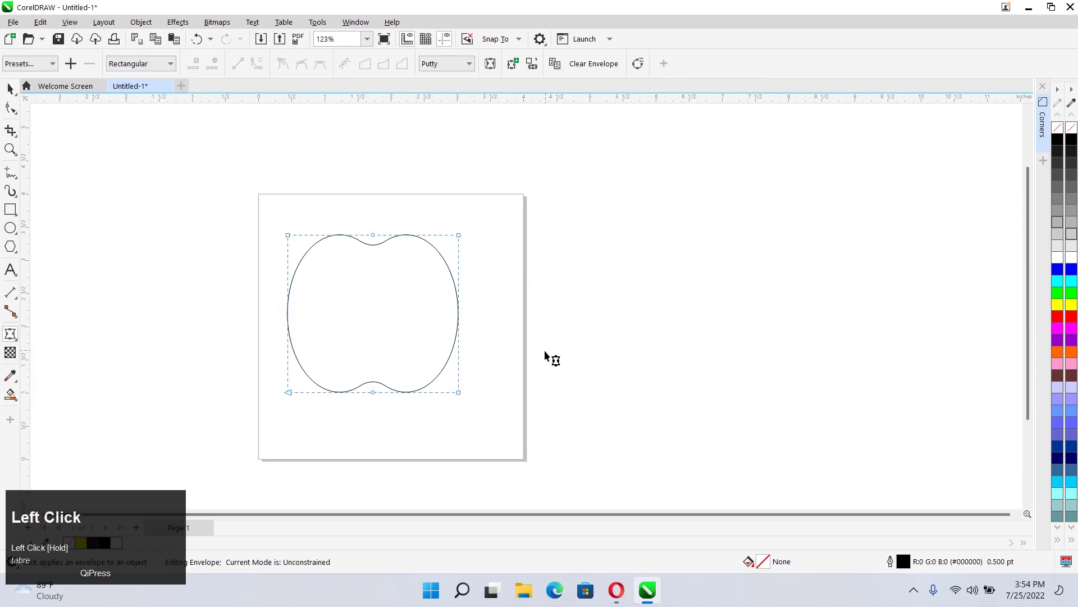
# Pull the bottom corner inward with the Envelope tool to taper the outline into an apple body.
pyautogui.moveTo(349, 200); pyautogui.dragTo(299, 400)
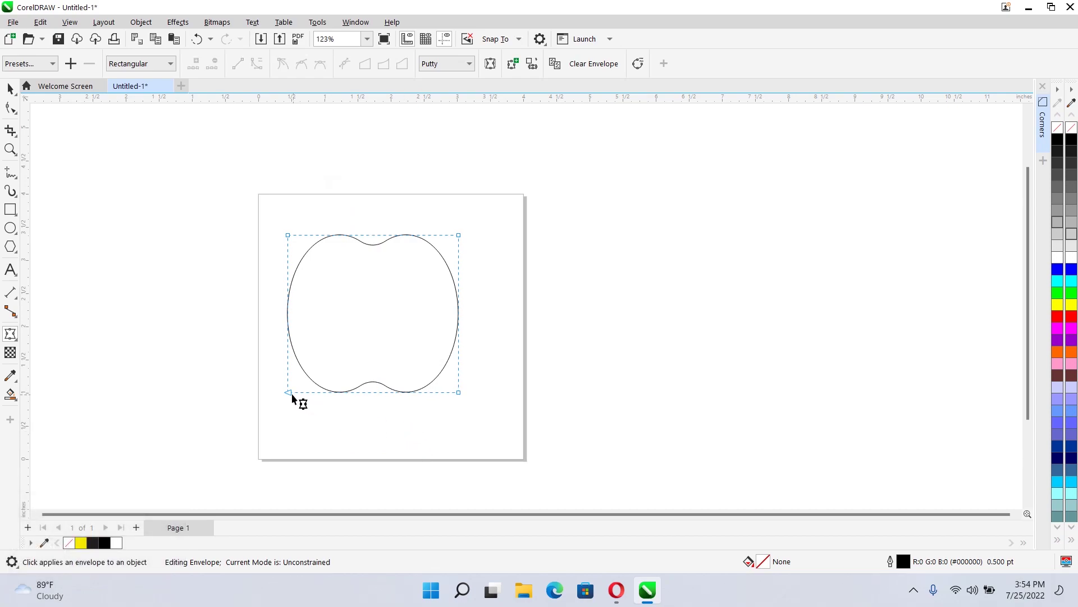
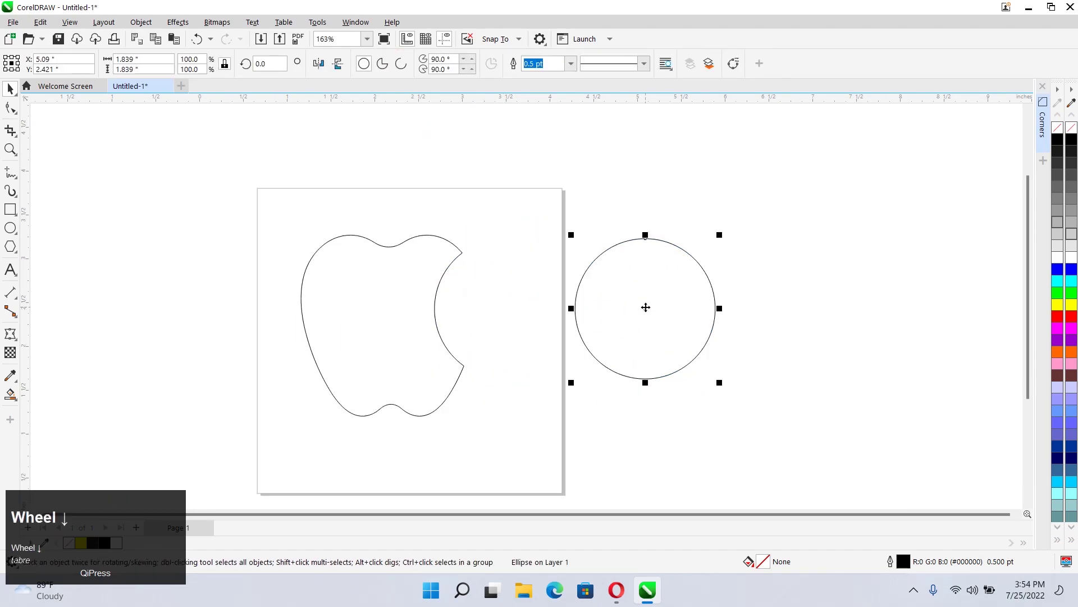
# Trim the bite from the apple's right side with Back Minus Front and copy the circle beside it.
pyautogui.scroll(3)
pyautogui.click(689, 337)
pyautogui.rightClick(606, 342)
pyautogui.click(642, 222)
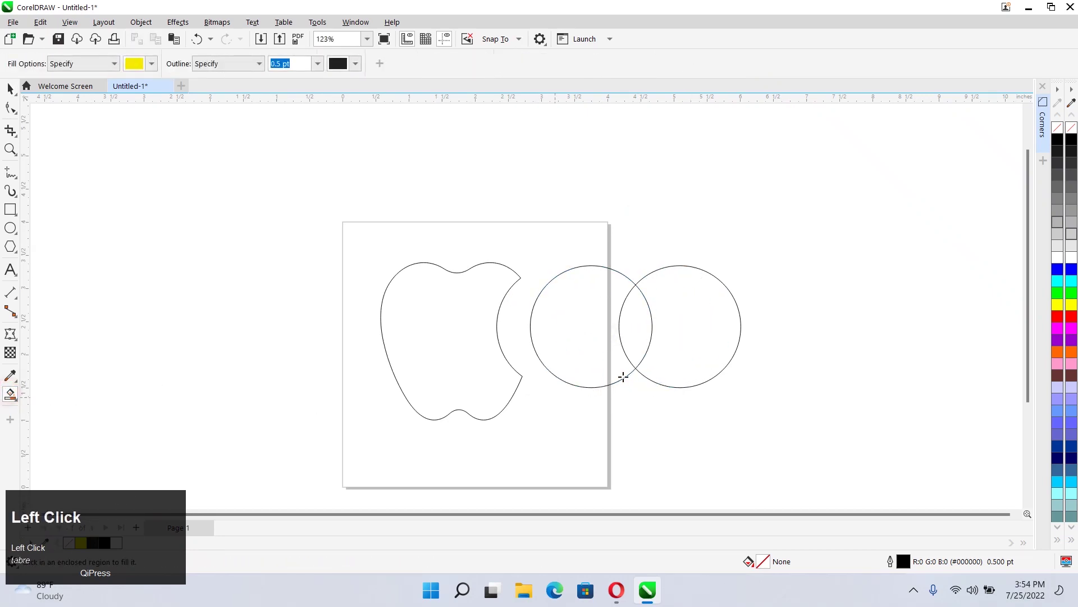
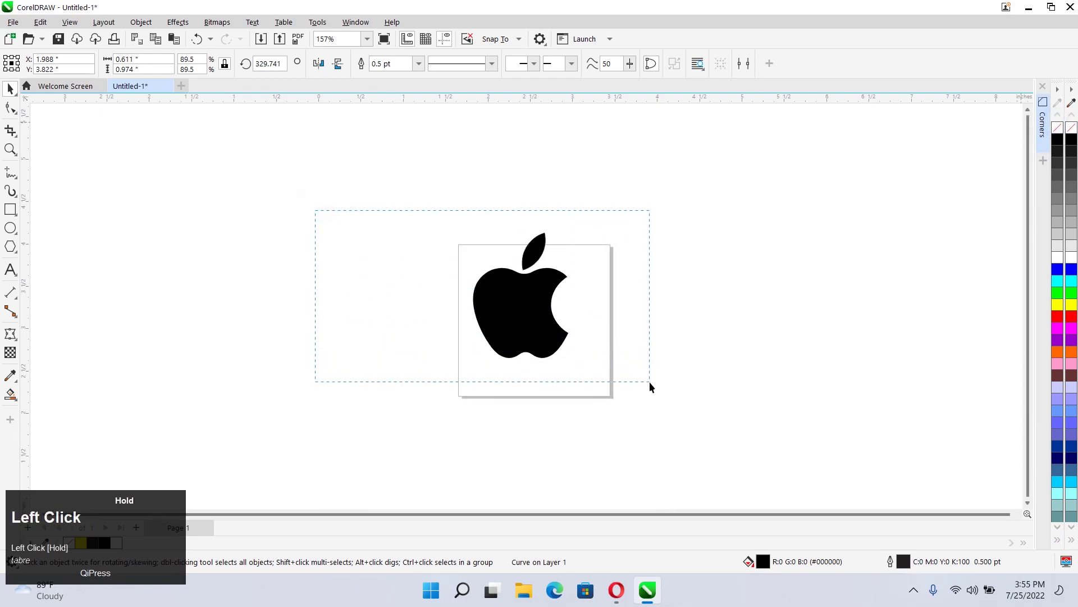
# Group the black apple and leaf, centre them on the page and clear the selection.
pyautogui.press('ctrl+g')
pyautogui.press('p')
pyautogui.click(654, 325)
pyautogui.scroll(3)
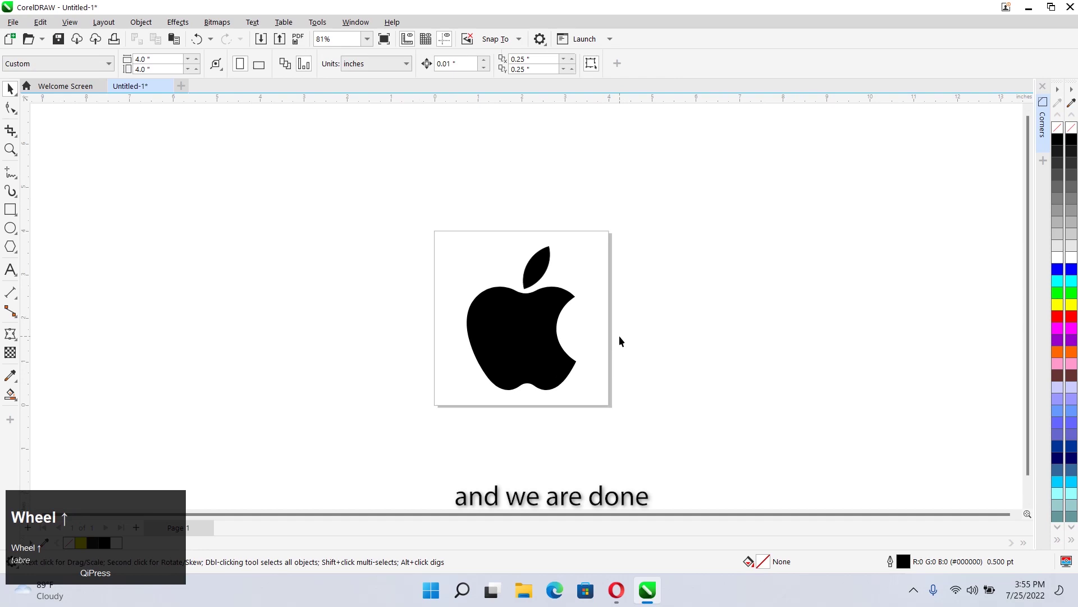
# Zoom to fit the finished logo and preview it full screen.
pyautogui.press('F4')
pyautogui.scroll(-3)
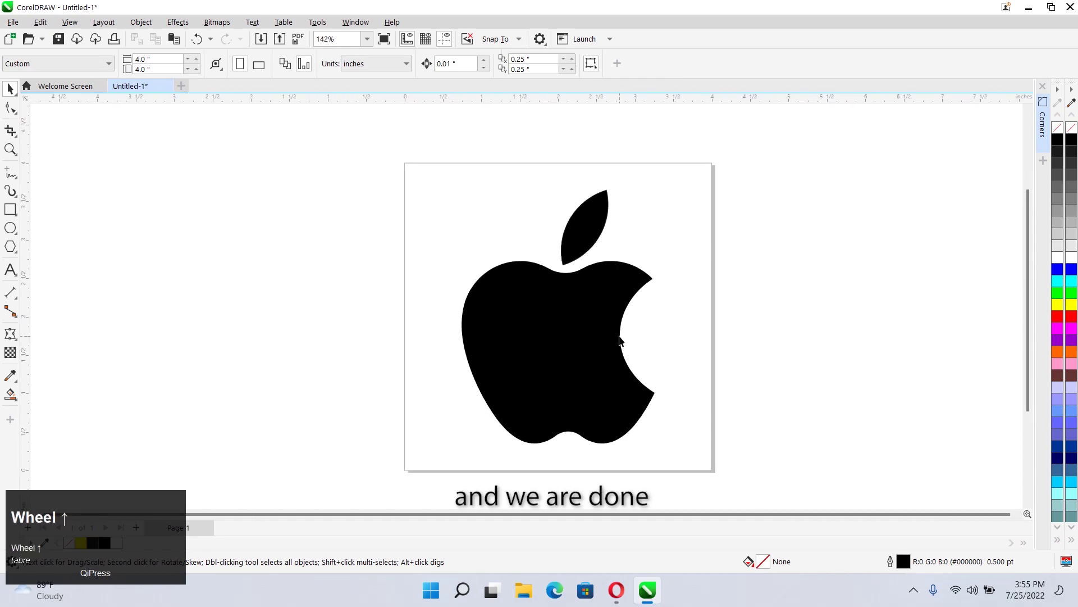
pyautogui.press('F4')
pyautogui.press('F9')
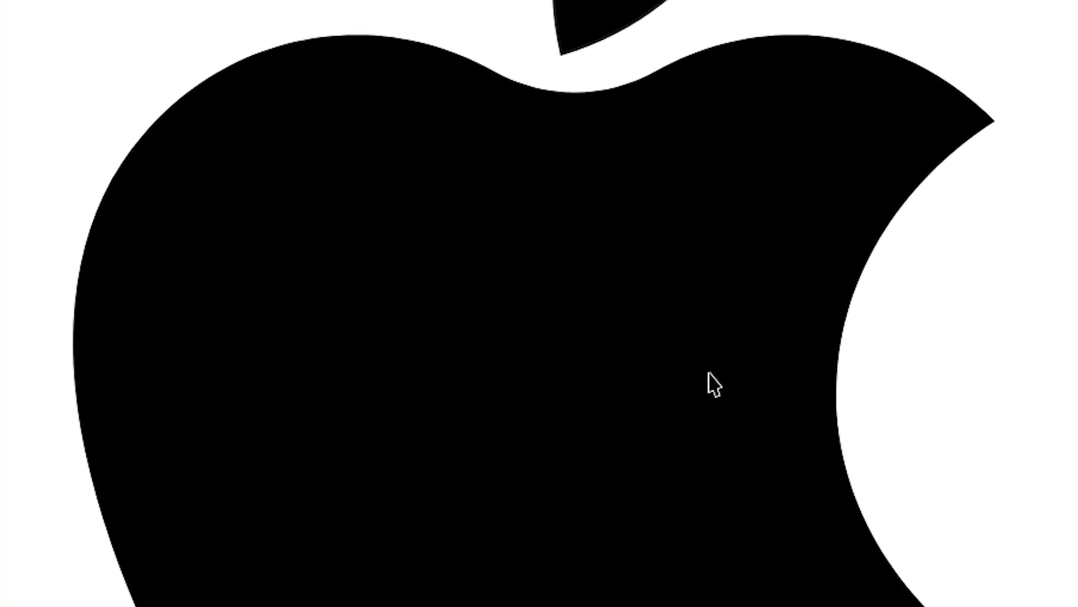